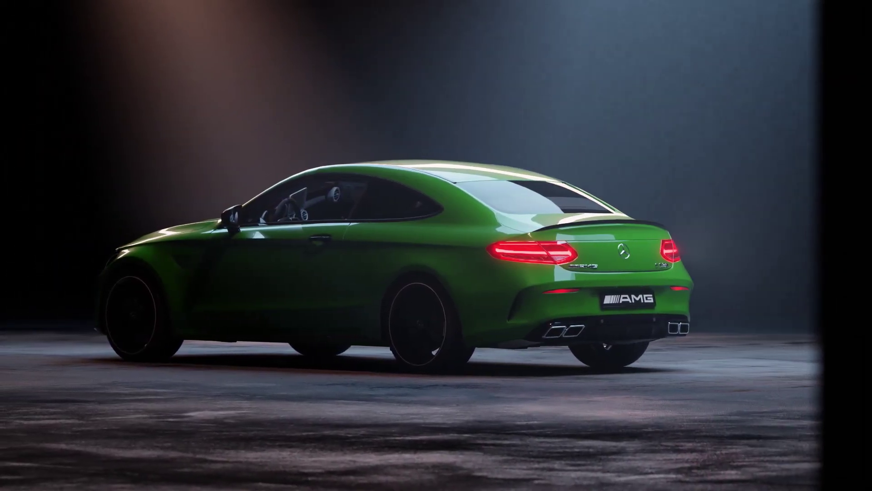
# Step: Add a new camera to the Car Reveal scene from the Add menu
pyautogui.press('shift+a')
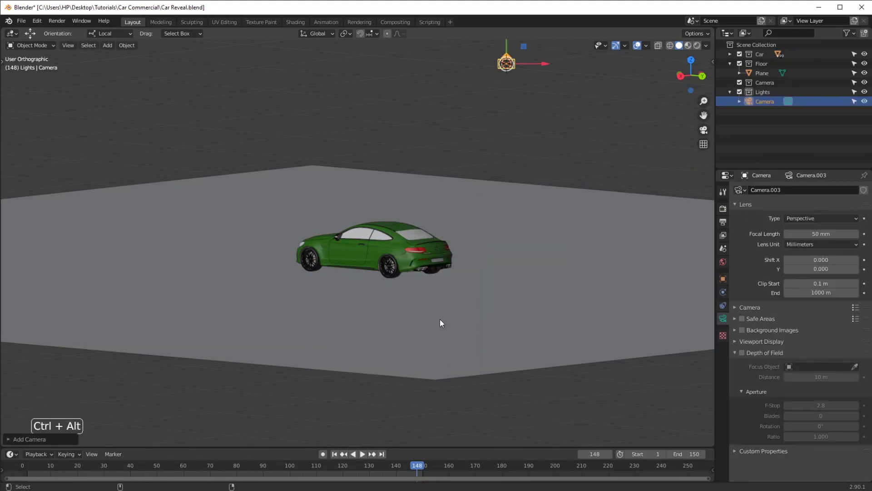
# Step: Look through the new camera, enable Lock Camera to View and orbit to a front three-quarter view of the coupe
pyautogui.press('ctrl+alt+KP_0')
pyautogui.middleClick(430, 307)
pyautogui.press('n')
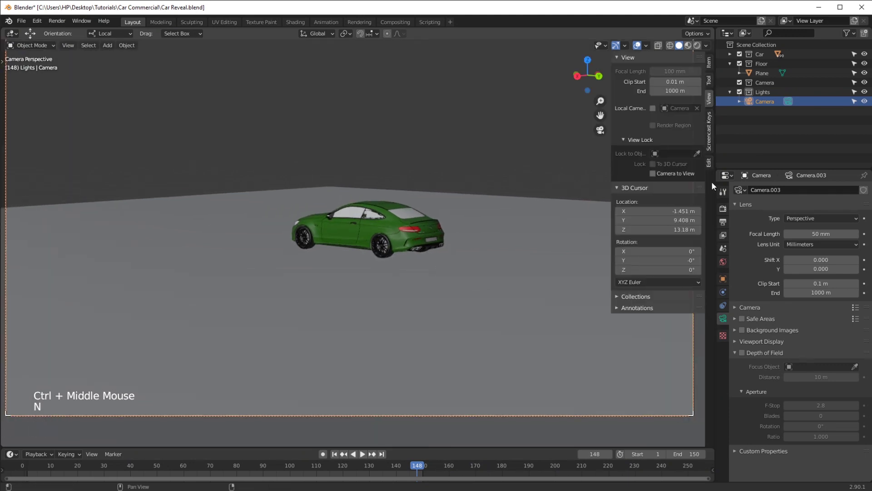
pyautogui.click(653, 194)
pyautogui.press('n')
pyautogui.middleClick(415, 345)
pyautogui.middleClick(435, 265)
pyautogui.middleClick(347, 271)
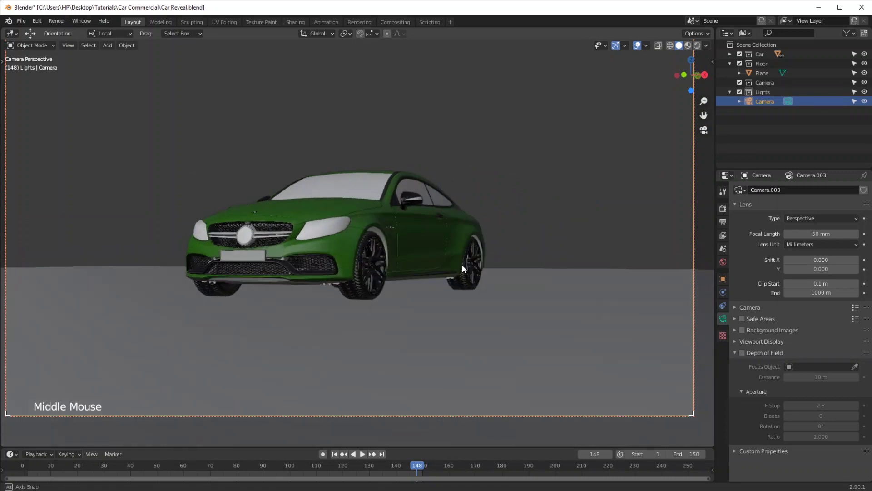
pyautogui.middleClick(463, 285)
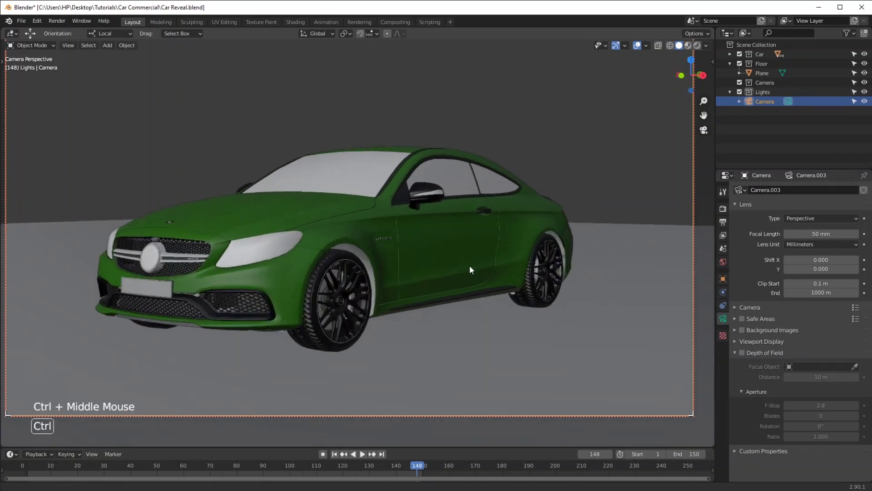
pyautogui.middleClick(458, 290)
# Step: Refine the camera framing of the coupe and widen its focal length from 50 mm to 25 mm
pyautogui.press('n')
pyautogui.click(664, 173)
pyautogui.press('n')
pyautogui.middleClick(515, 213)
pyautogui.middleClick(506, 207)
pyautogui.press('n')
pyautogui.click(650, 175)
pyautogui.press('n')
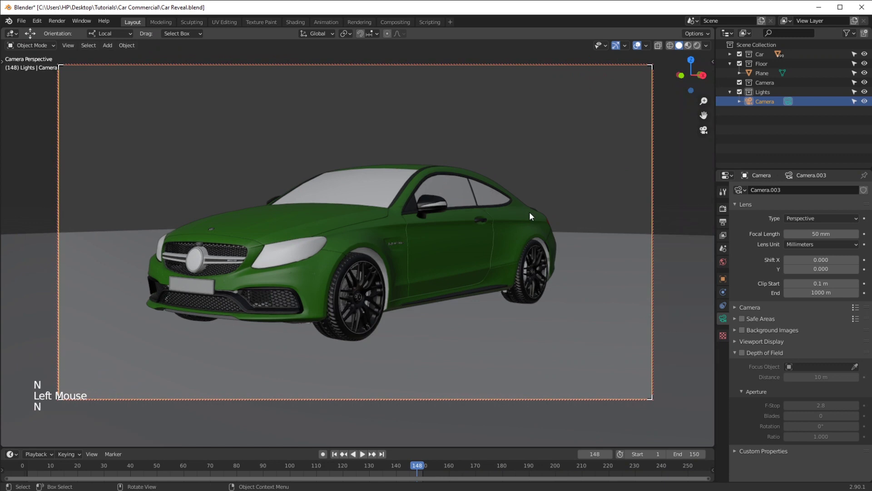
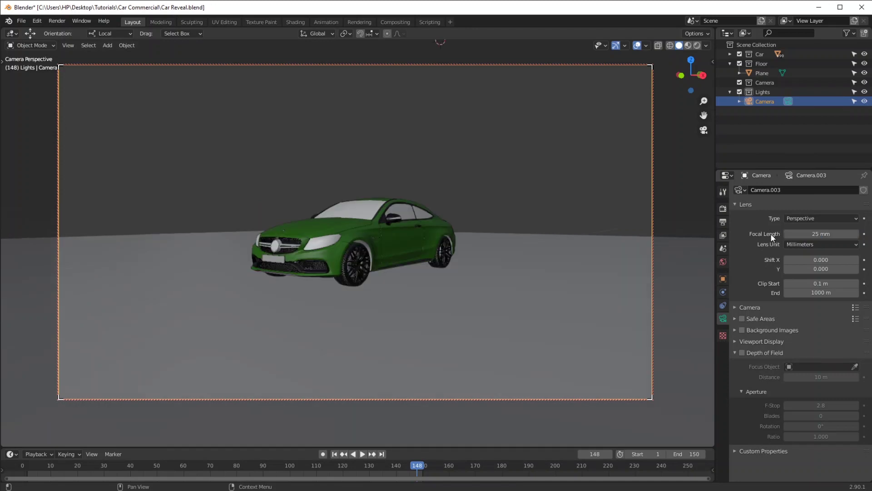
pyautogui.middleClick(437, 288)
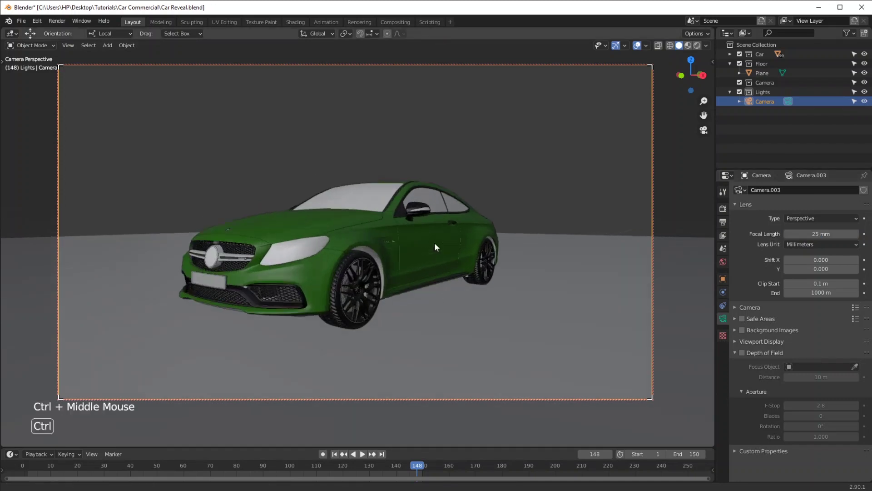
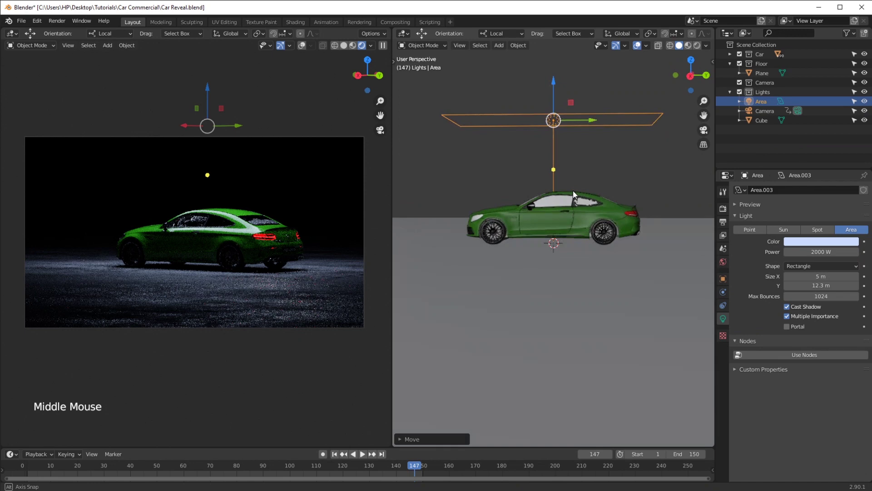
# Step: From an orthographic side view, add a Spot light to the scene
pyautogui.press('KP_1')
pyautogui.press('KP_3')
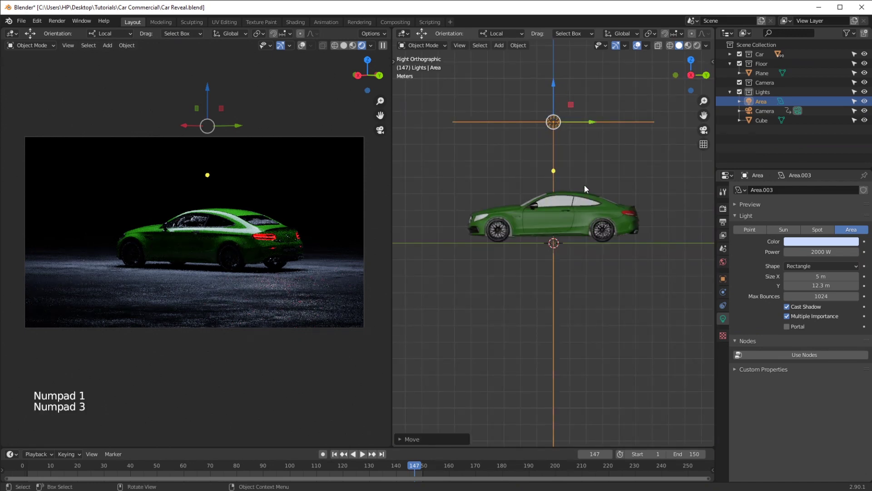
pyautogui.middleClick(586, 190)
pyautogui.middleClick(572, 234)
pyautogui.press('shift+s')
pyautogui.press('shift+a')
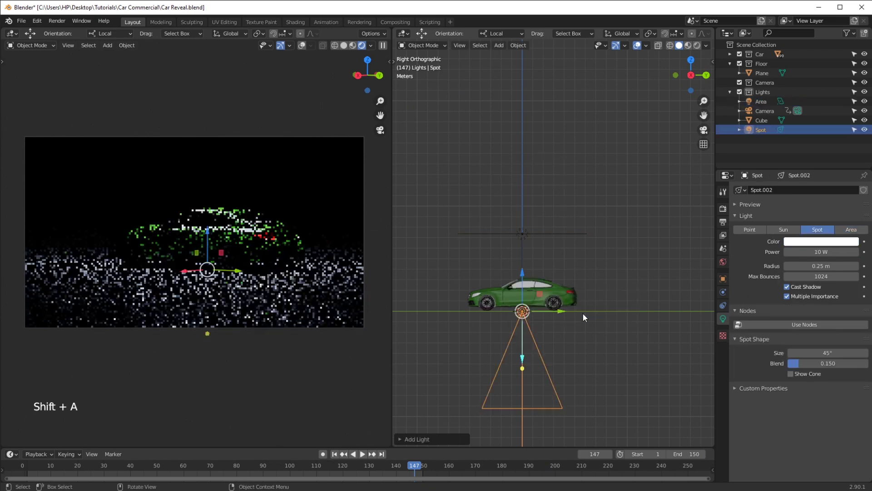
# Step: Move the spotlight above and behind the coupe, aim it down at the car, set its colour light blue and Power 5000 W
pyautogui.press('g')
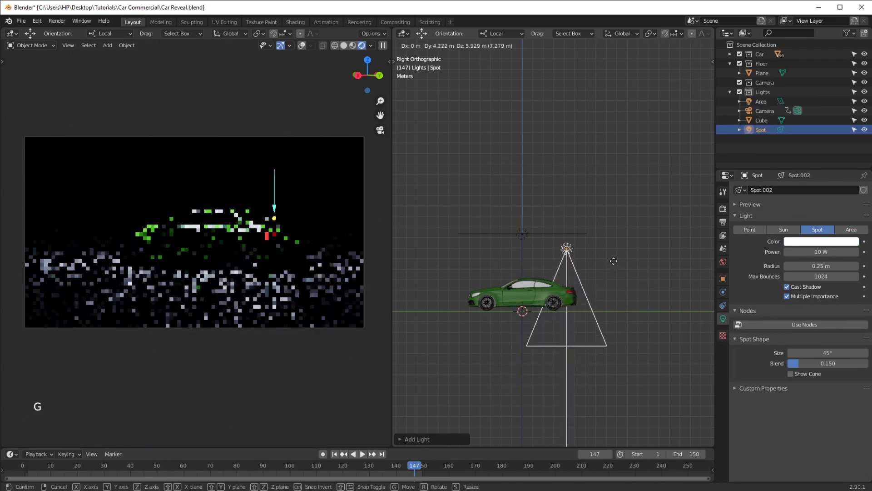
pyautogui.press('r')
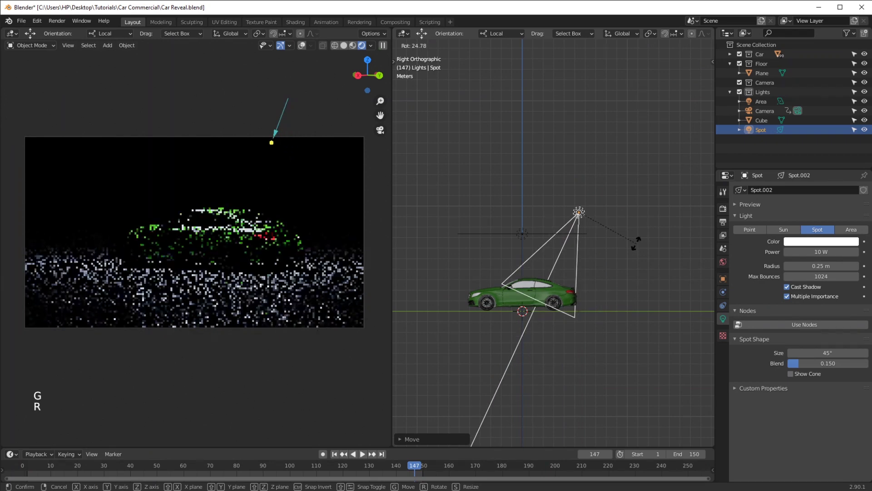
pyautogui.press('g')
pyautogui.press('r')
pyautogui.press('s')
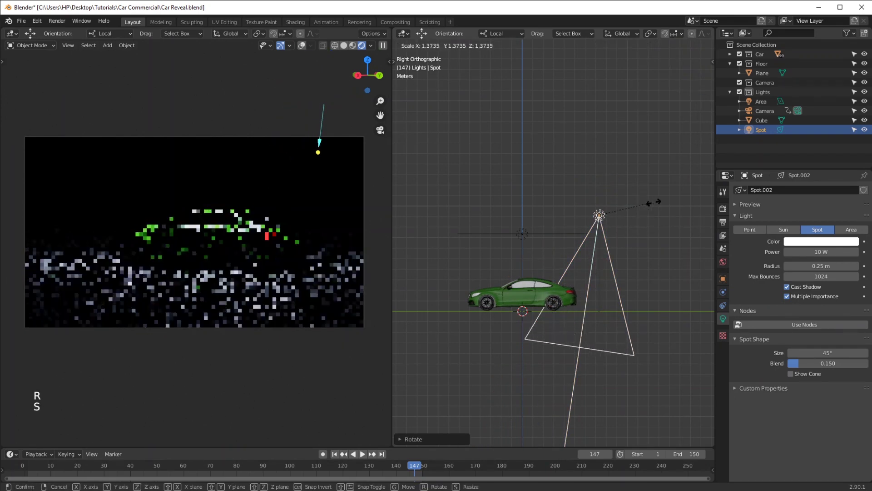
pyautogui.press('g')
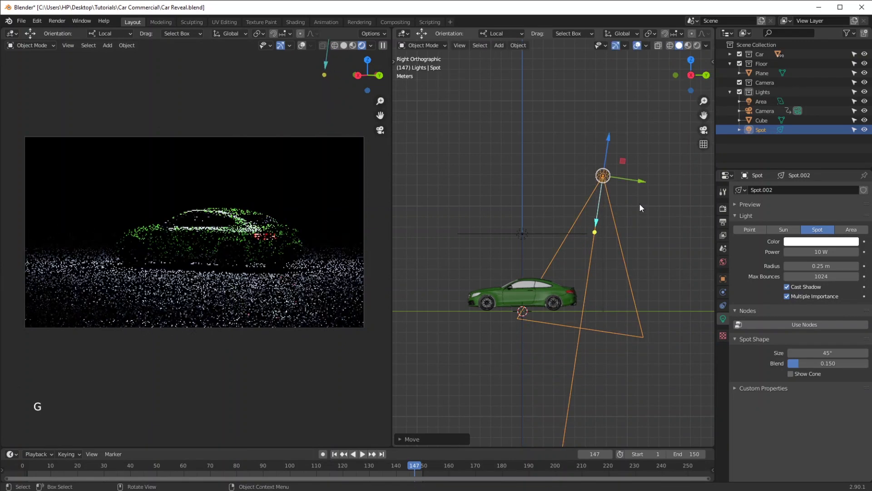
pyautogui.click(792, 243)
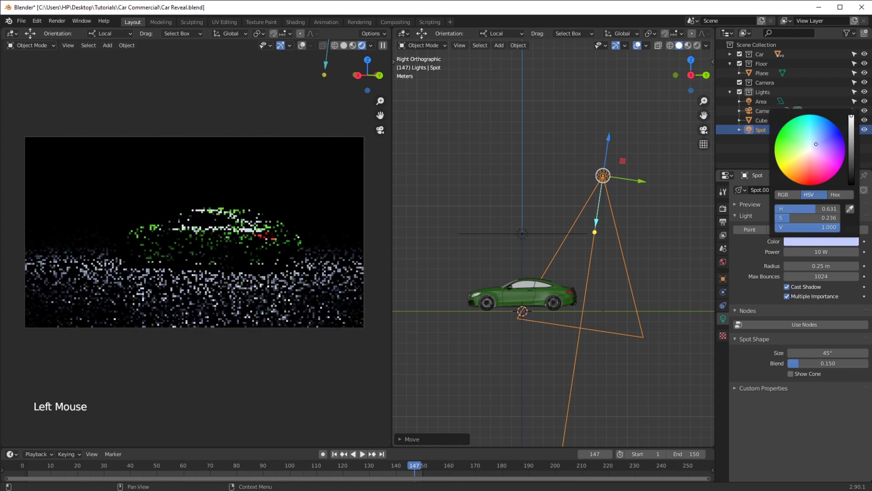
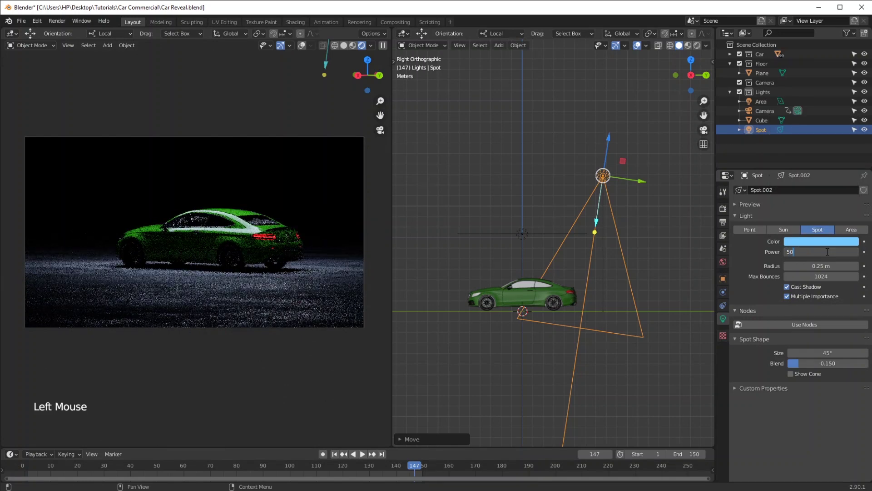
pyautogui.press('KP_0')
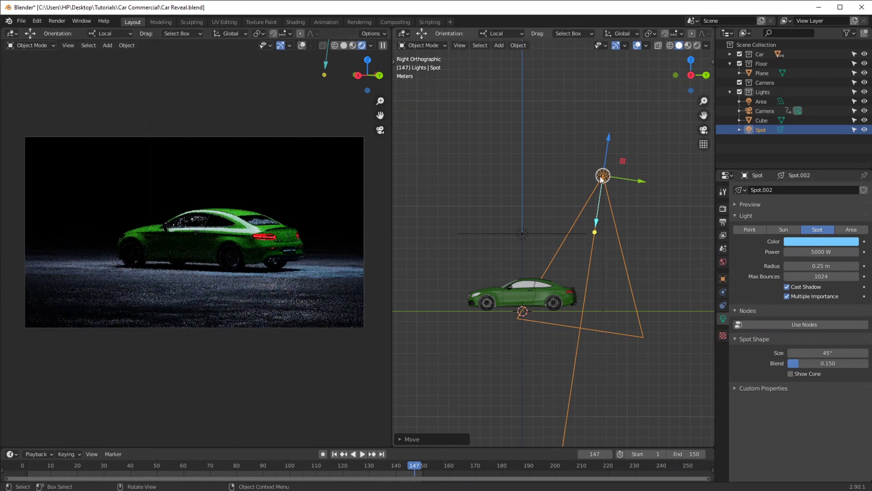
# Step: Snap the 3D cursor to the spotlight and add a cube scaled and tapered to match the spot cone
pyautogui.press('shift+s')
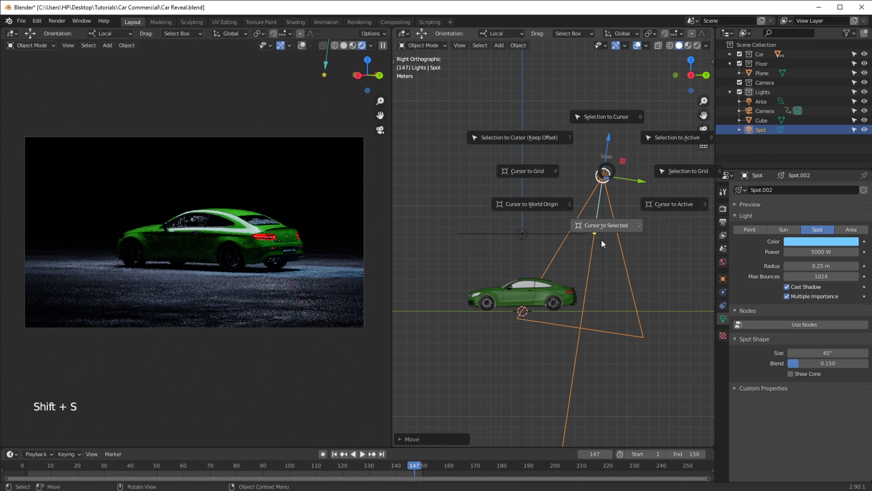
pyautogui.press('shift+a')
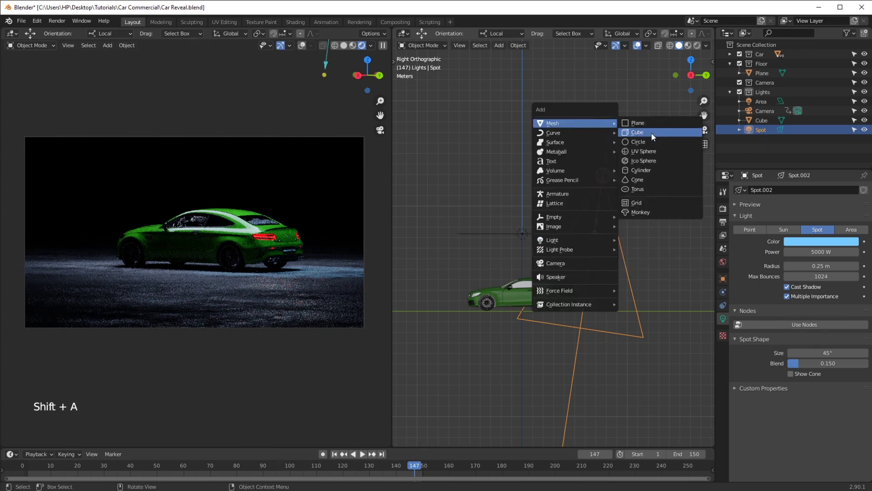
pyautogui.click(357, 59)
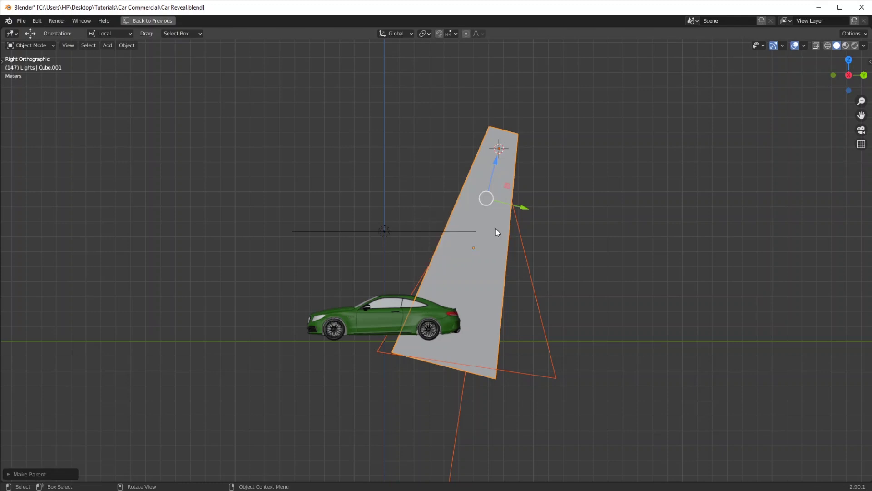
# Step: Parent the beam mesh to the Spot light and show the left view as a rendered preview
pyautogui.click(157, 24)
pyautogui.middleClick(524, 227)
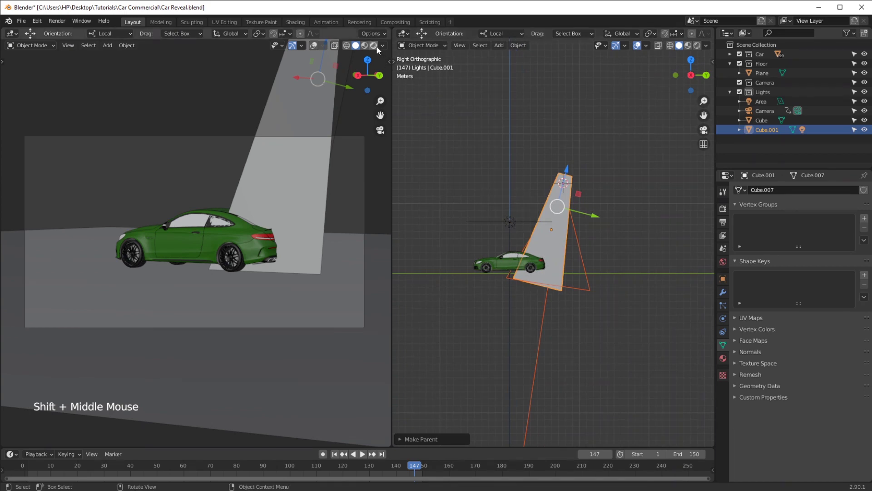
pyautogui.click(376, 48)
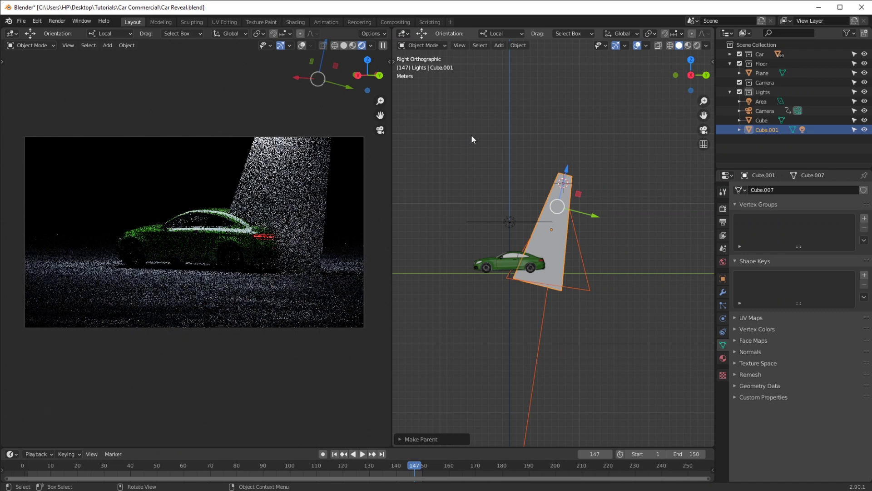
pyautogui.click(564, 263)
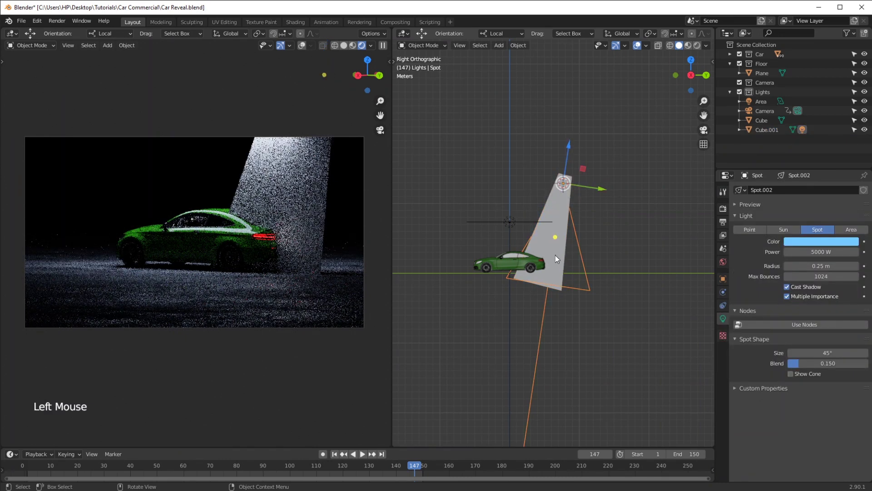
pyautogui.click(556, 258)
# Step: Give the beam mesh a material with a Volume Scatter node at density 0.01 feeding the Material Output's Volume
pyautogui.click(407, 35)
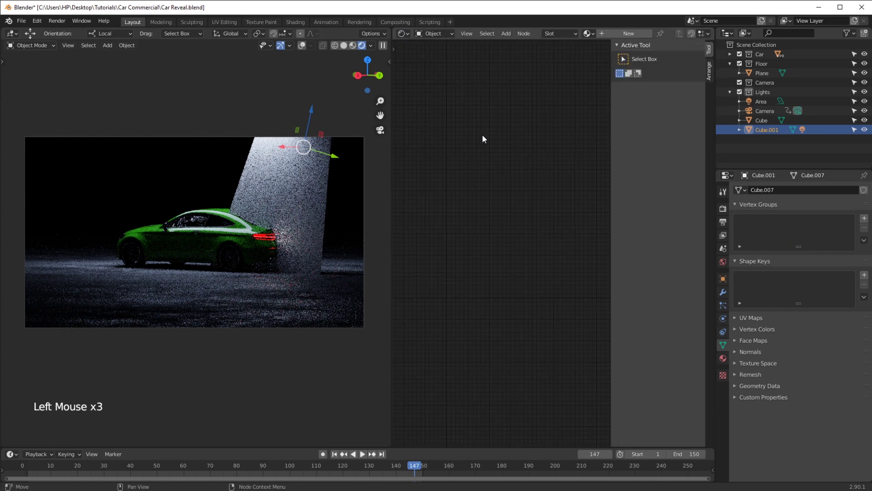
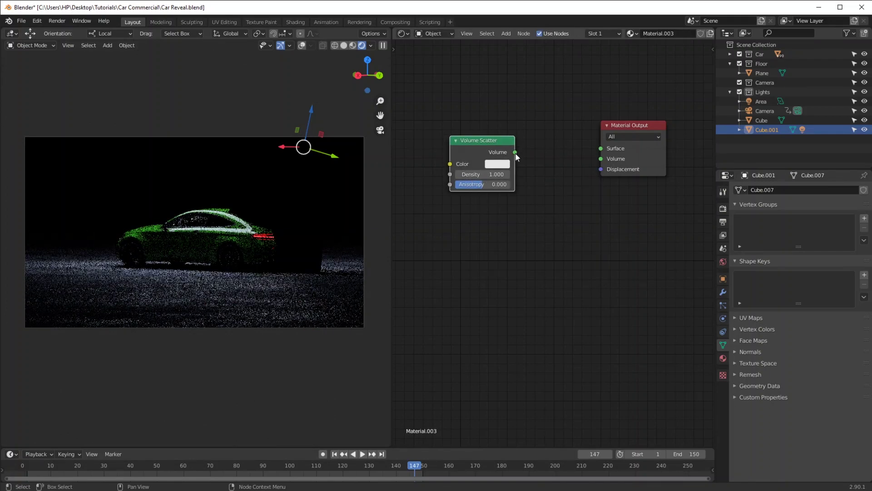
pyautogui.click(527, 157)
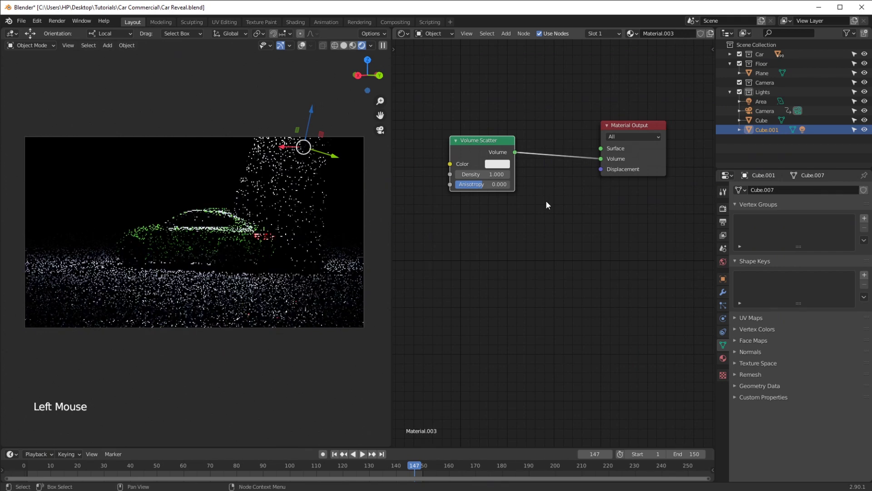
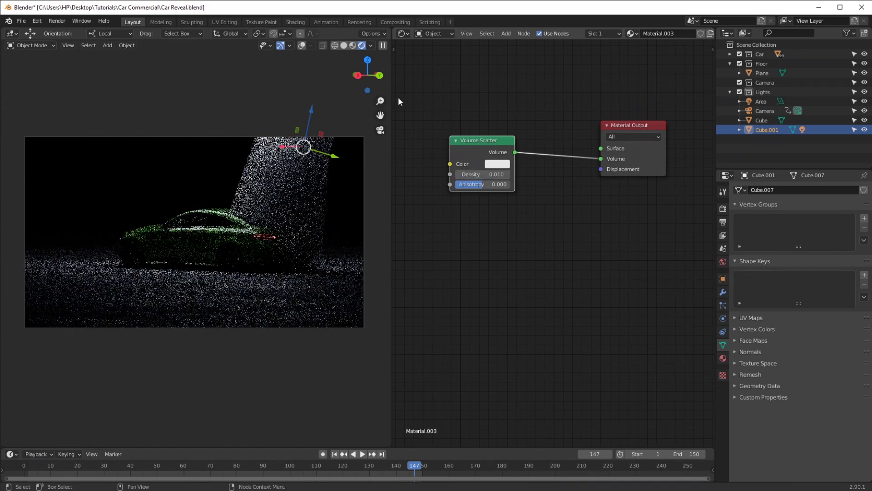
pyautogui.click(347, 45)
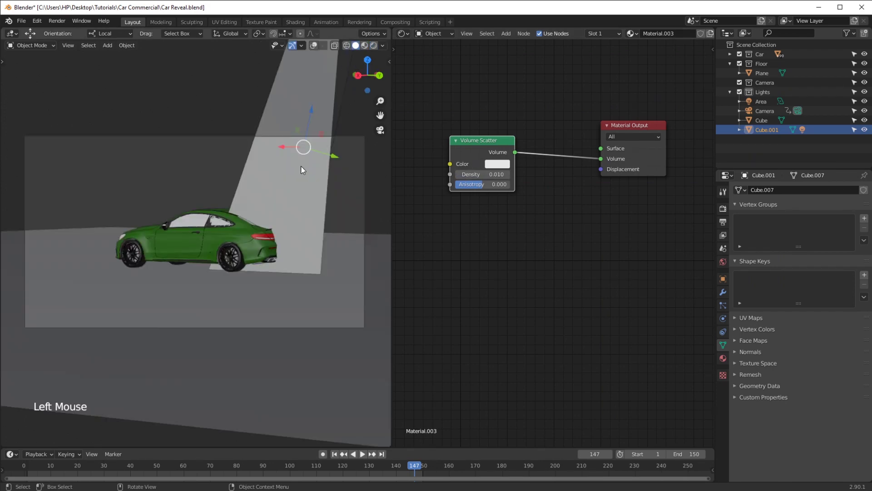
pyautogui.click(377, 48)
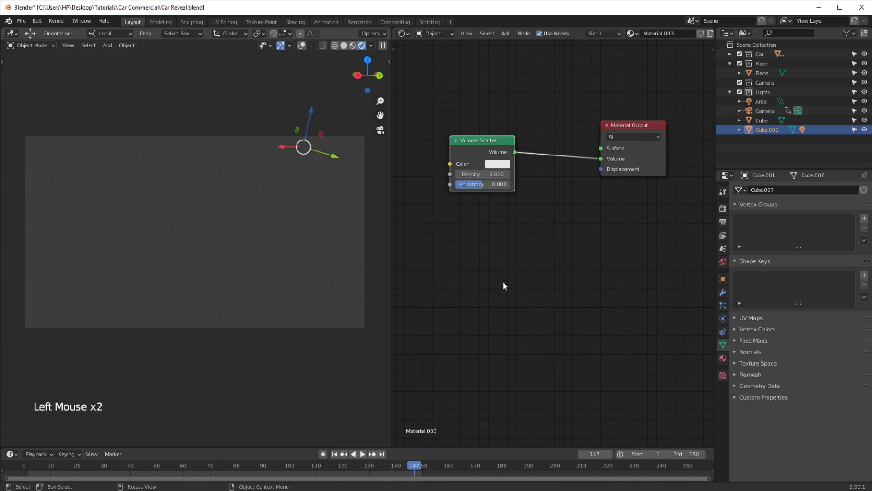
pyautogui.click(301, 48)
pyautogui.click(304, 47)
pyautogui.click(284, 47)
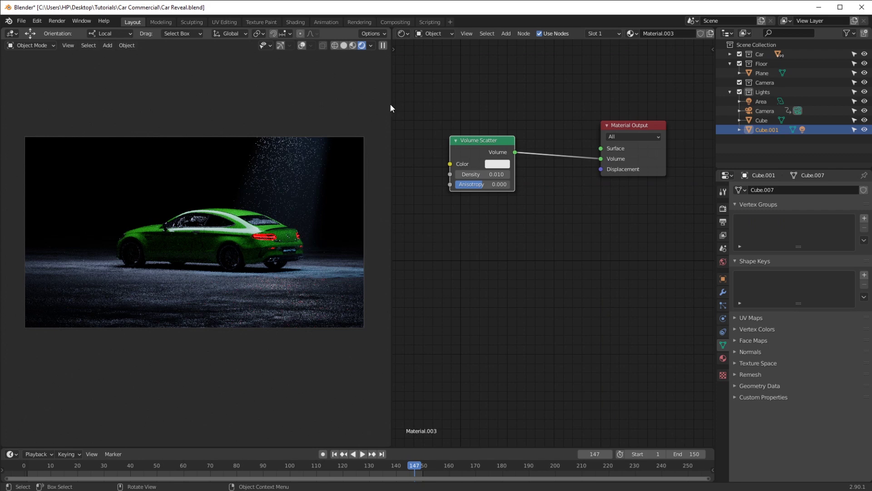
# Step: Turn the node area into a 3D Viewport showing the car, spotlight and beam cone from the right side
pyautogui.click(406, 32)
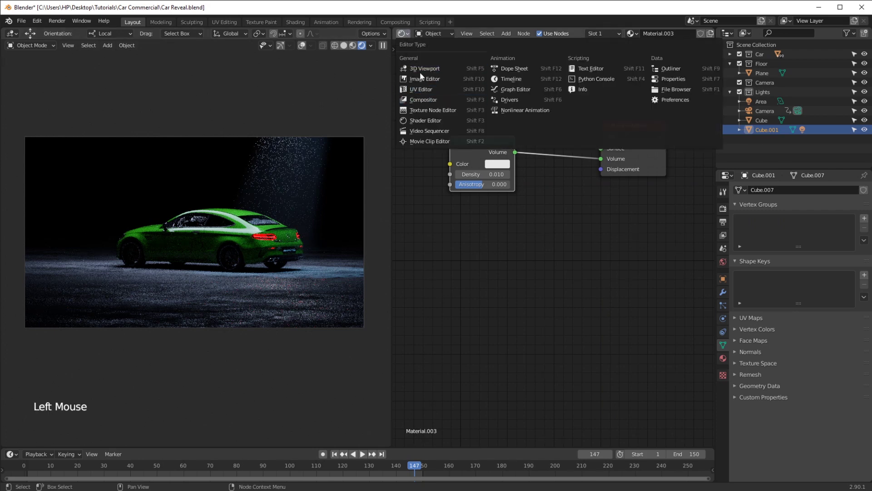
pyautogui.click(592, 282)
pyautogui.press('s')
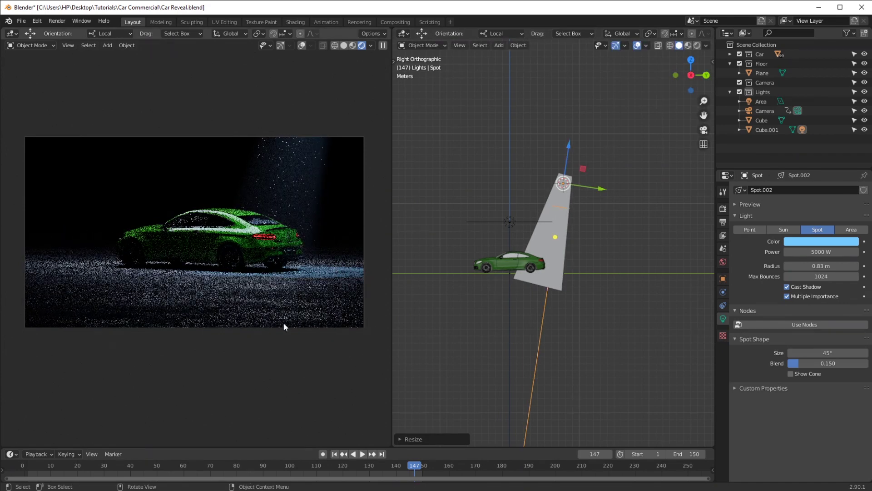
# Step: Select the Cube.001 beam cone, switch to top view and enter Edit Mode
pyautogui.click(551, 252)
pyautogui.press('KP_7')
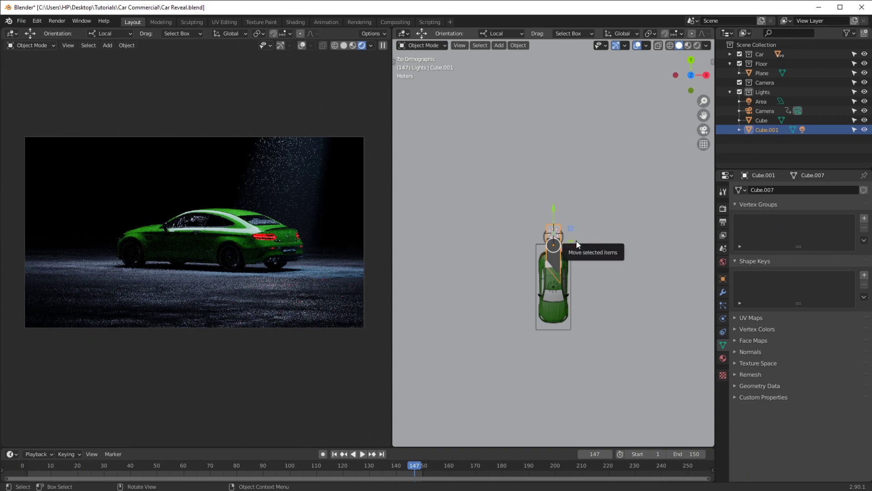
pyautogui.press('Tab')
# Step: Scale the beam cone's vertices so its base spreads over the car, then leave Edit Mode
pyautogui.press('a')
pyautogui.press('d')
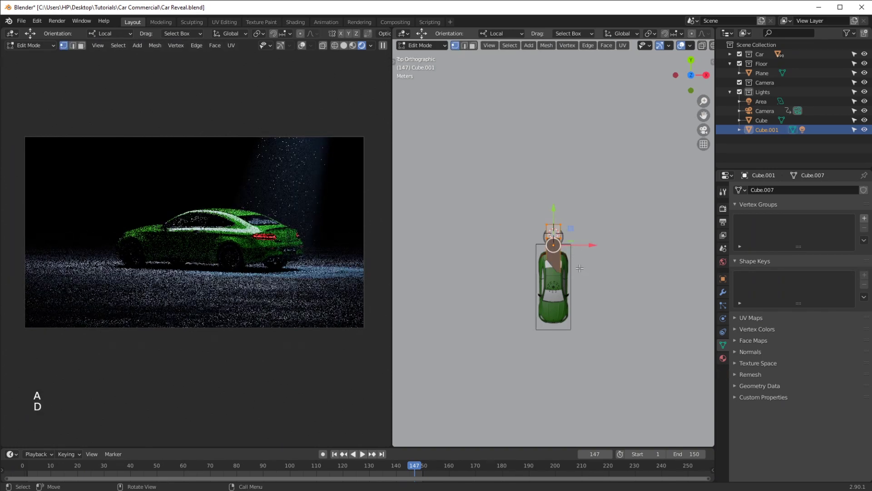
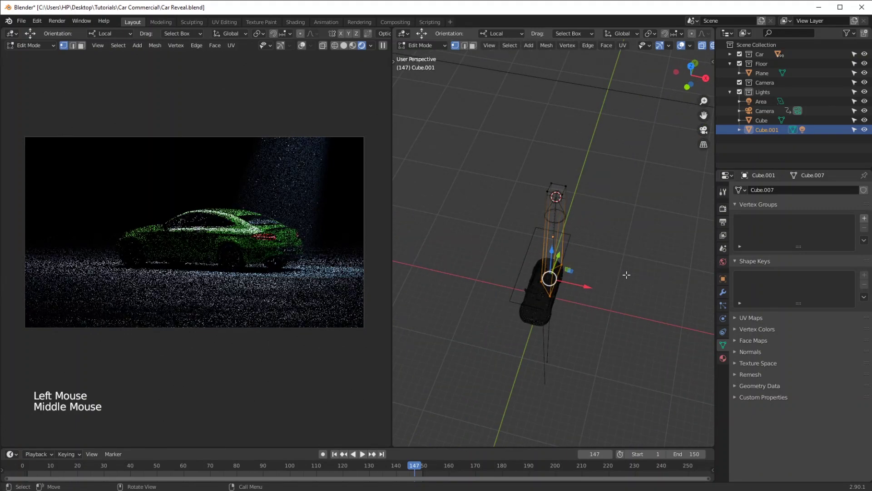
pyautogui.press('s')
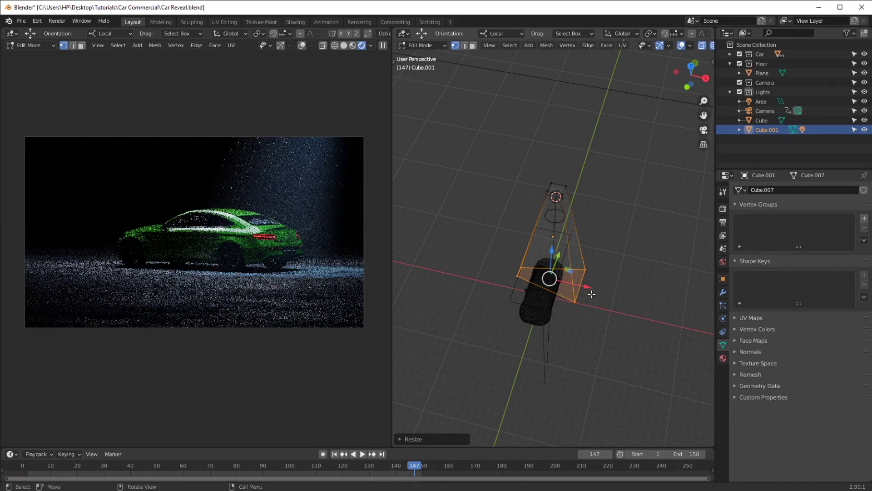
pyautogui.press('Tab')
pyautogui.press('z')
# Step: Return to the right side view in Wireframe shading and select both the beam cone and the spotlight
pyautogui.middleClick(627, 313)
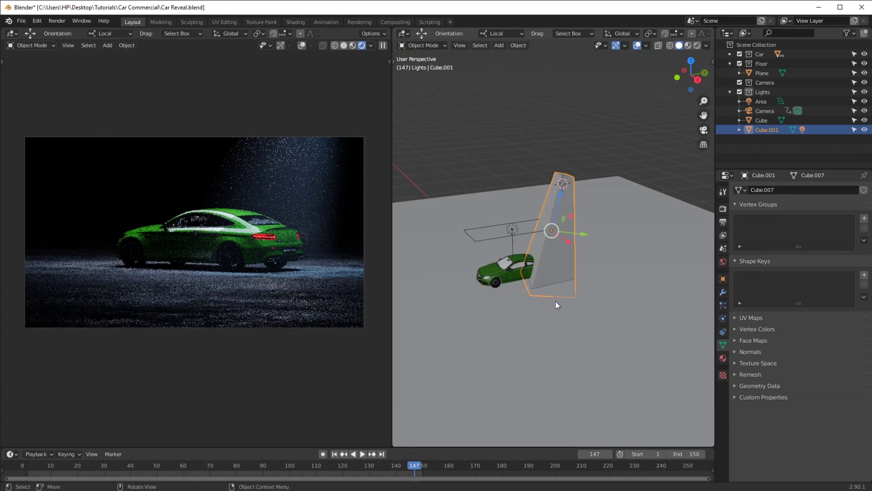
pyautogui.press('KP_3')
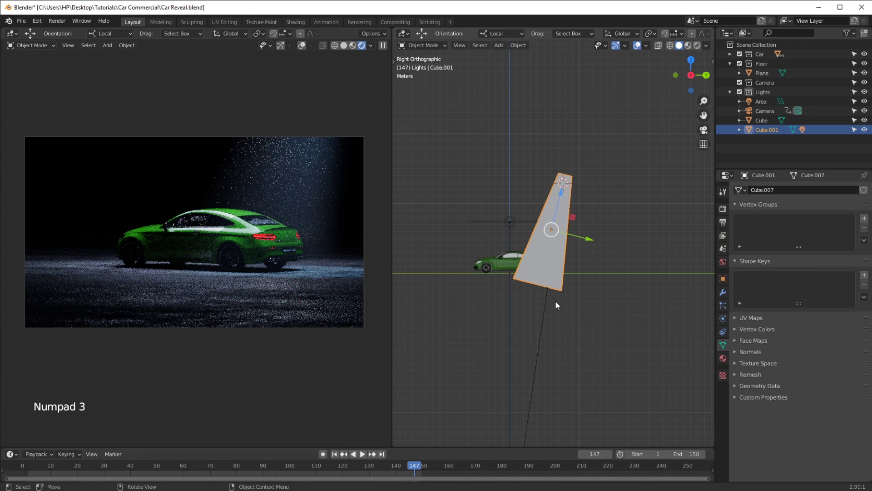
pyautogui.press('z')
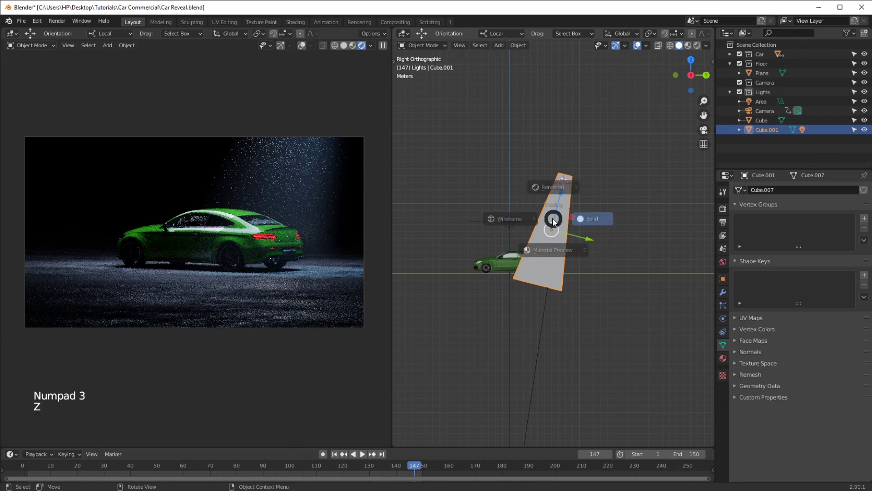
pyautogui.click(536, 137)
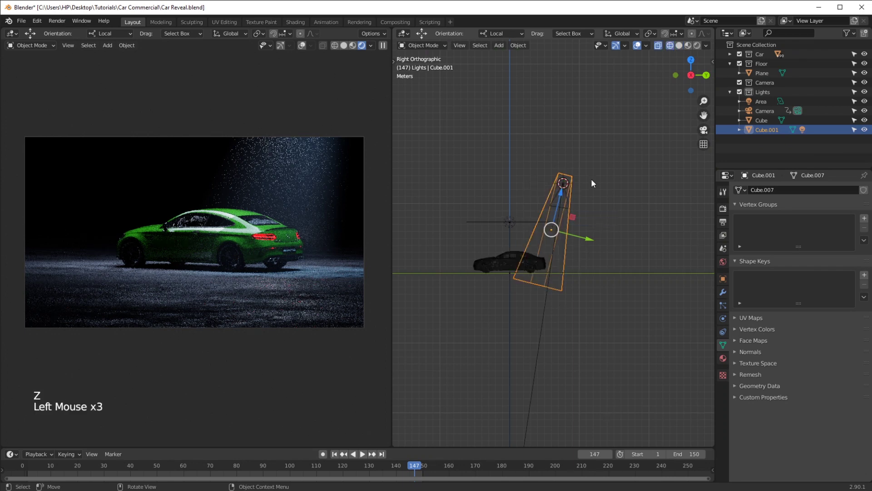
pyautogui.click(542, 151)
pyautogui.press('t')
pyautogui.click(410, 68)
pyautogui.press('t')
pyautogui.click(589, 196)
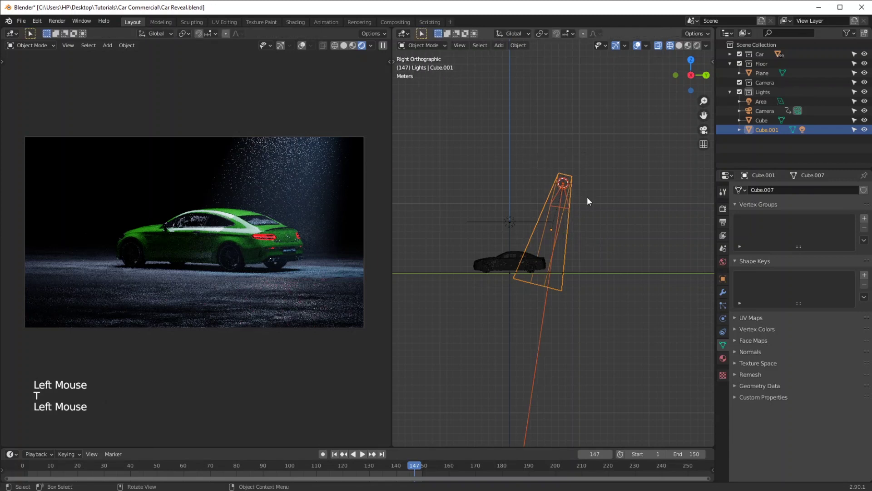
# Step: Duplicate the beam cone with its spotlight and move the copy to the car's other end
pyautogui.middleClick(627, 200)
pyautogui.press('shift+d')
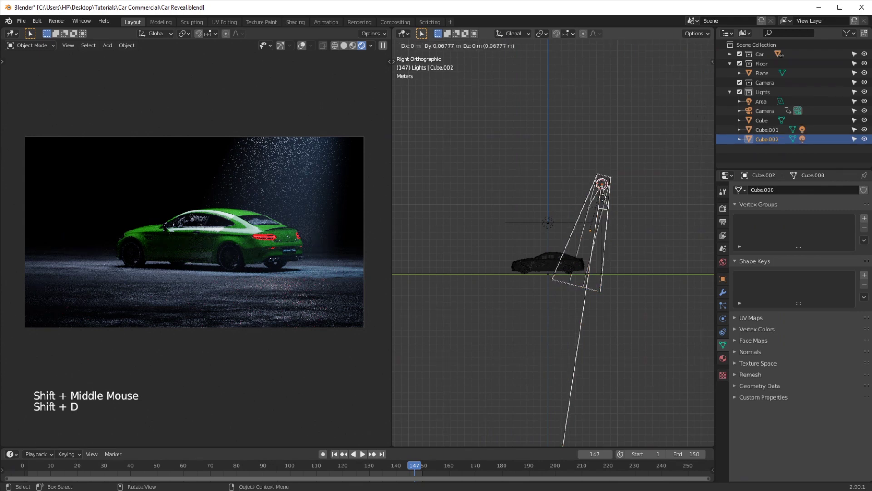
pyautogui.press('r')
pyautogui.press('g')
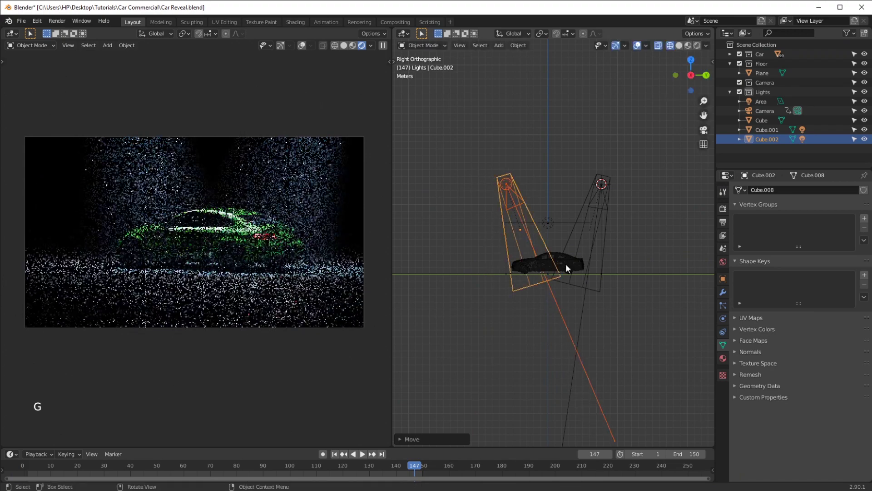
# Step: From the front view, tilt the original and copied beams toward the coupe and shift the copy back over the car
pyautogui.press('KP_1')
pyautogui.click(580, 234)
pyautogui.press('r')
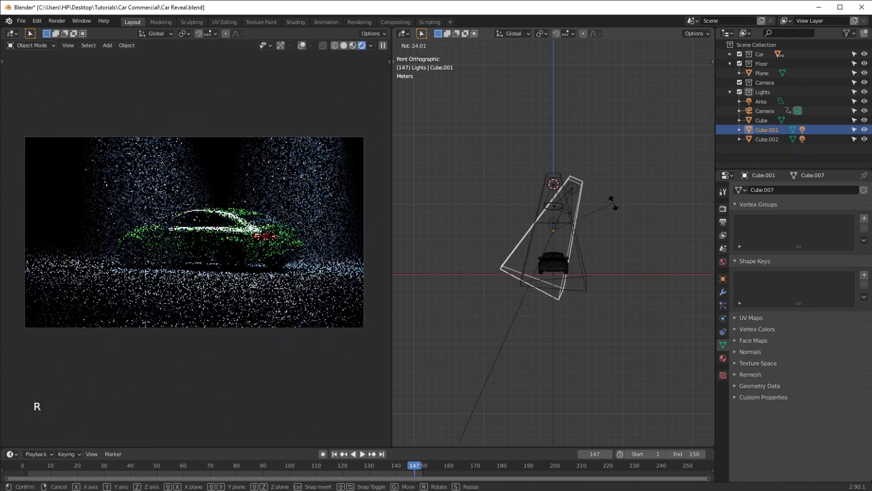
pyautogui.click(587, 254)
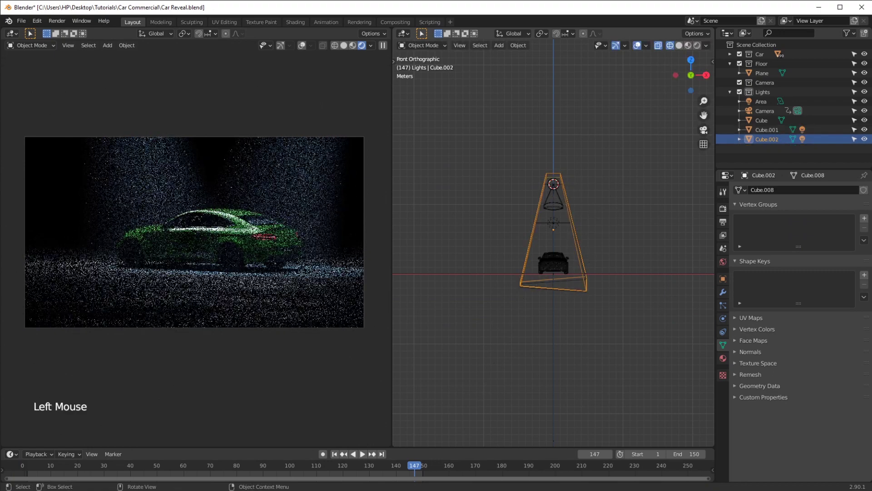
pyautogui.press('r')
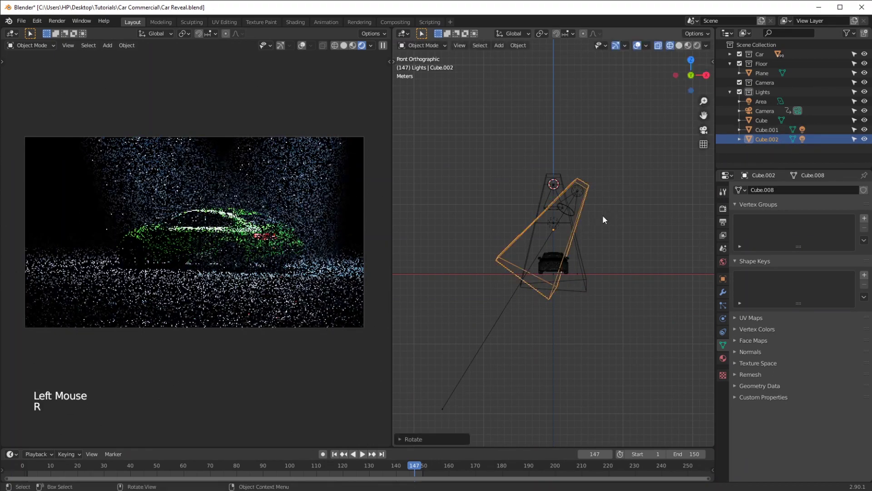
pyautogui.press('g')
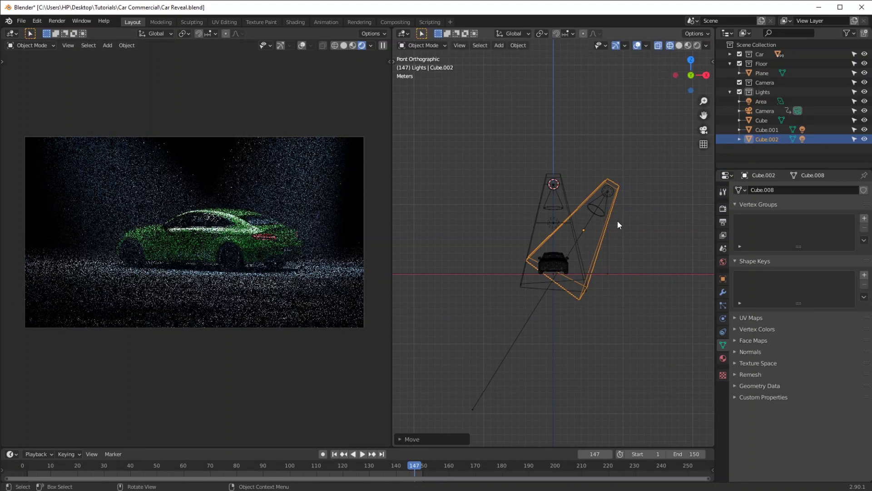
# Step: From the top view, reposition the second light housing beside the coupe and orbit to check both beams in perspective
pyautogui.press('KP_7')
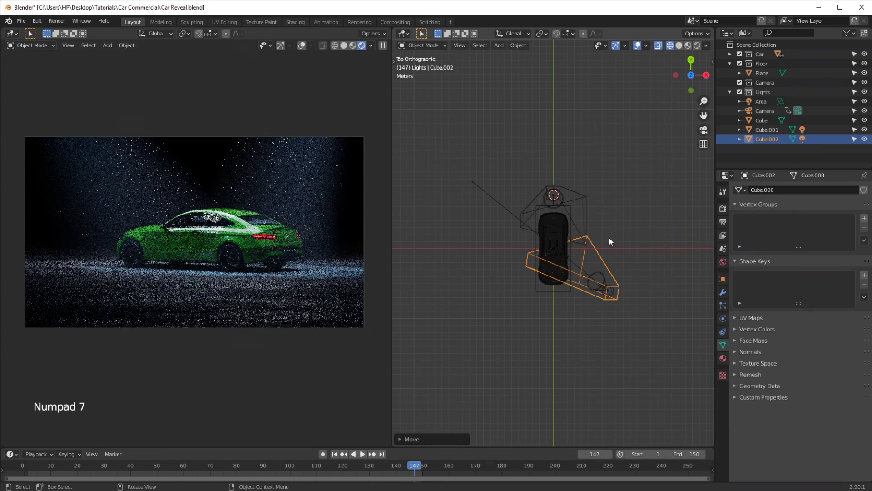
pyautogui.press('g')
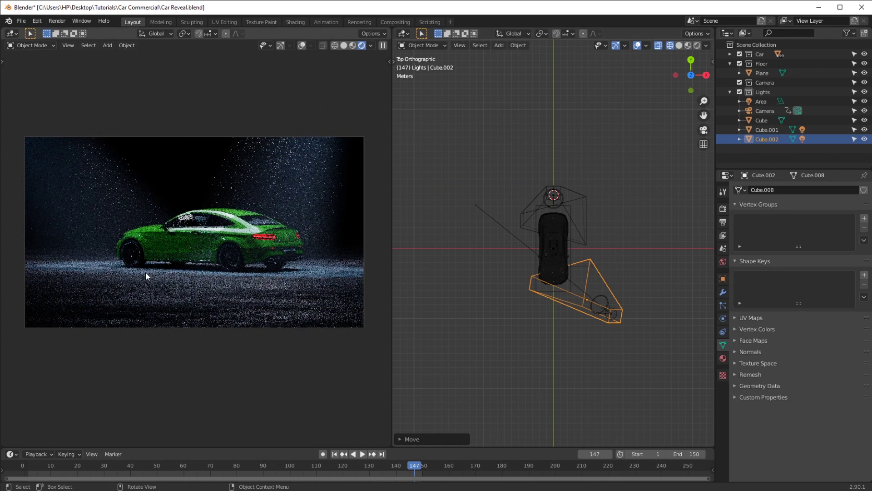
pyautogui.click(501, 223)
pyautogui.middleClick(630, 342)
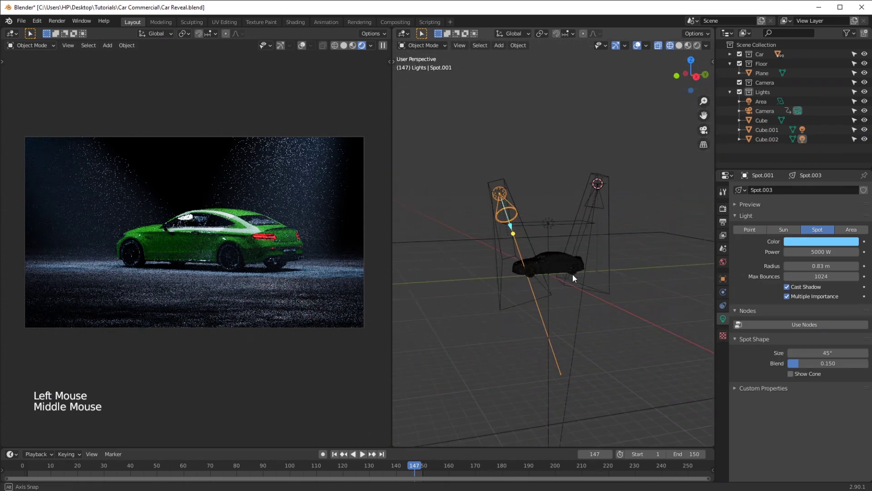
# Step: Switch to solid shading and load Front Close Up.blend, showing the Audi's grille through its camera
pyautogui.press('z')
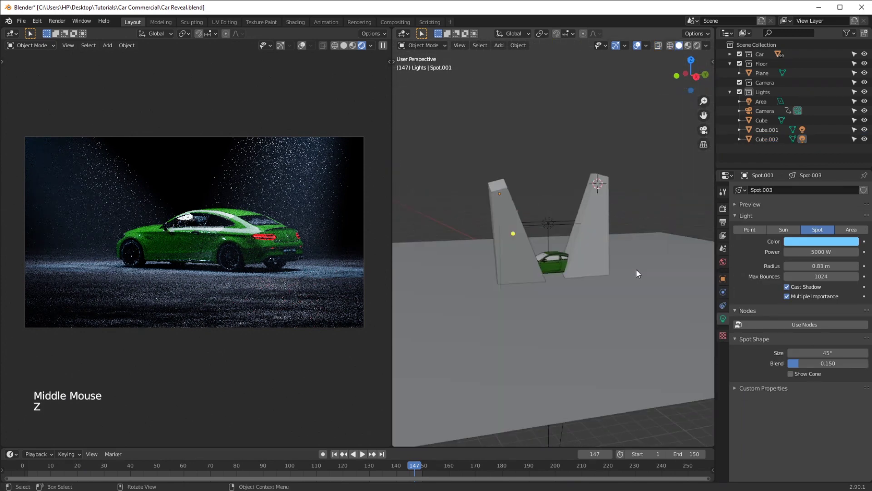
pyautogui.click(796, 243)
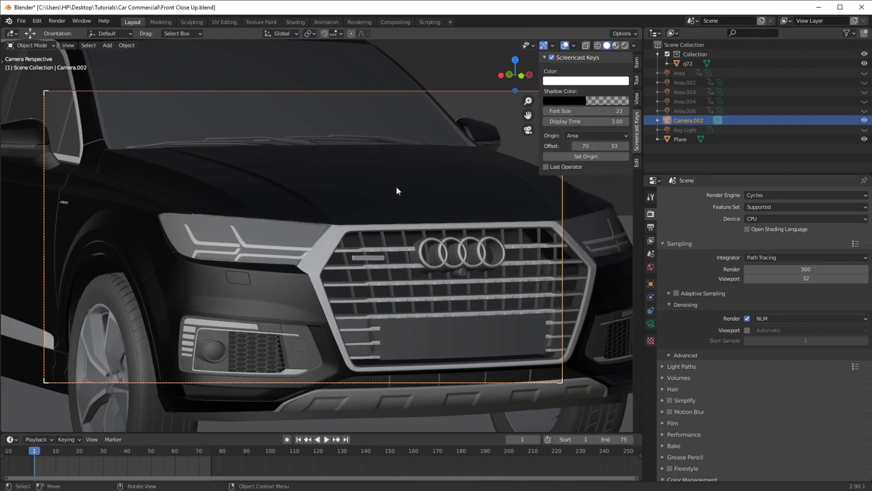
# Step: Enable Camera to View in the sidebar's View settings so the camera follows navigation
pyautogui.press('n')
pyautogui.press('n')
pyautogui.doubleClick(638, 102)
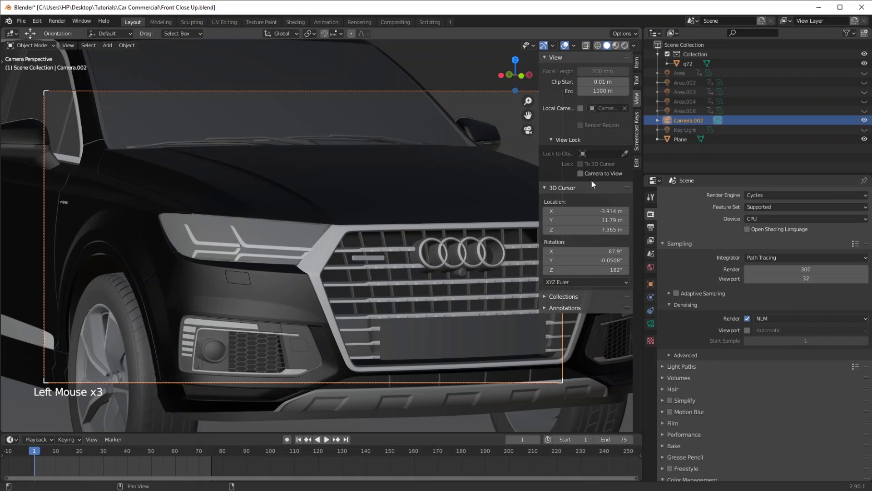
pyautogui.doubleClick(582, 176)
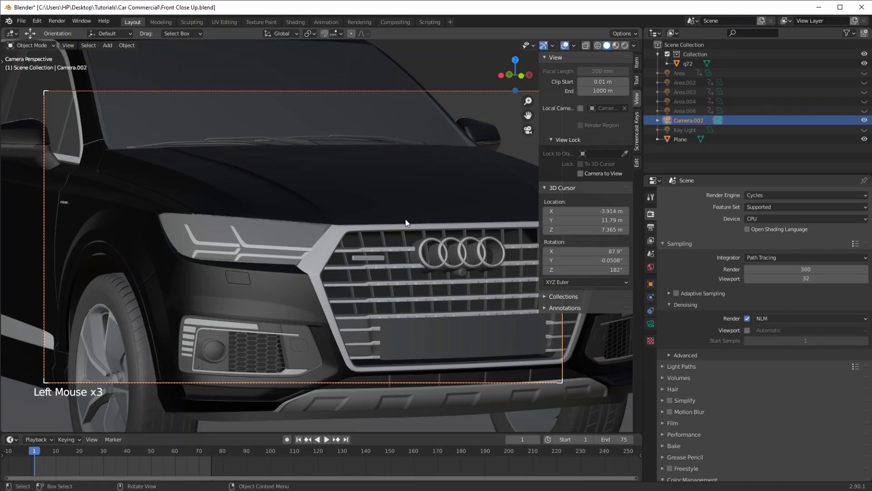
pyautogui.press('n')
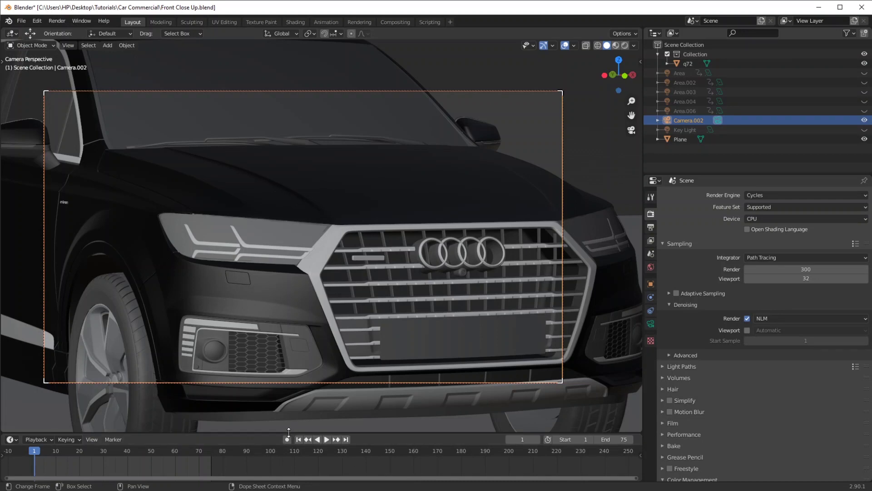
# Step: Turn on auto-keying, keyframe the camera's start position at frame 1, and go to frame 75
pyautogui.click(289, 443)
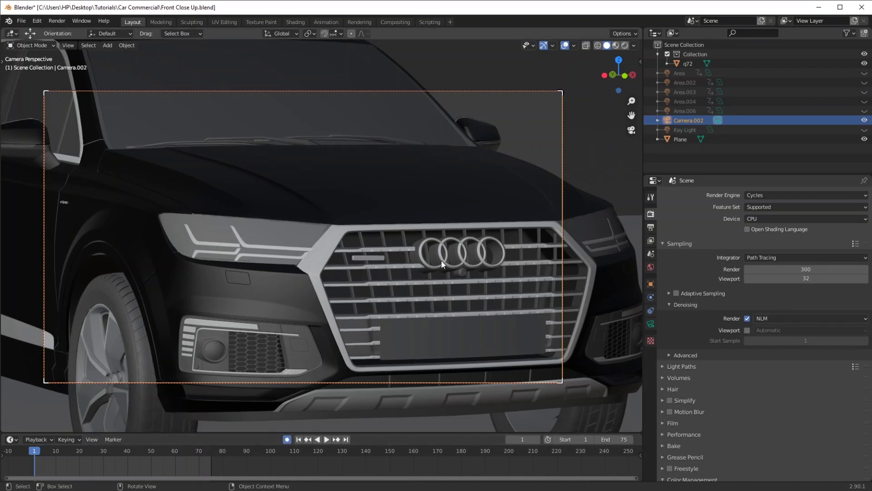
pyautogui.press('g')
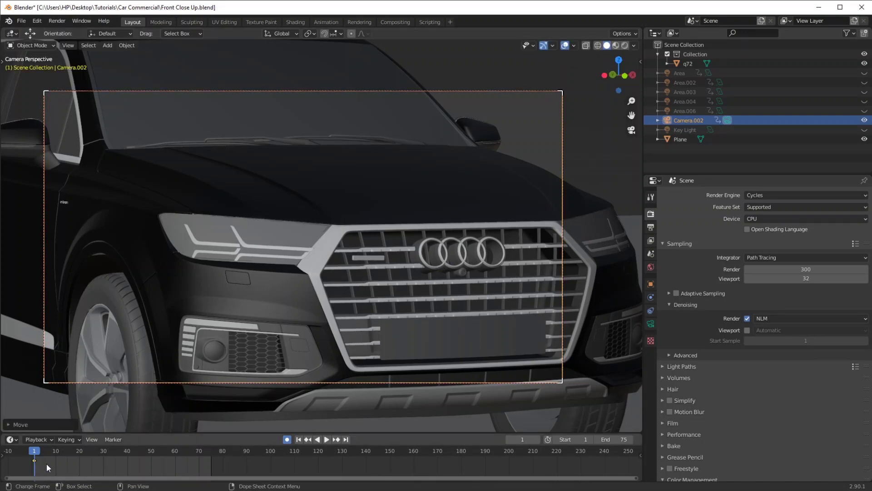
pyautogui.click(40, 453)
pyautogui.click(196, 456)
pyautogui.click(213, 454)
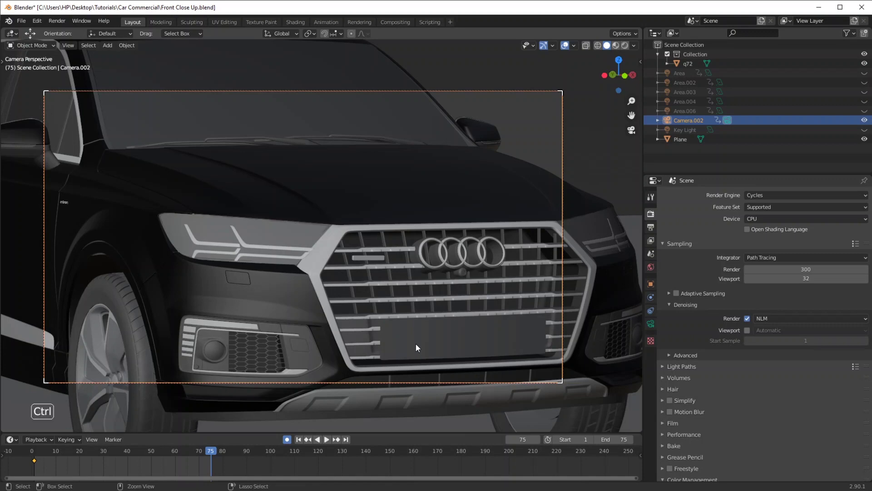
pyautogui.middleClick(418, 338)
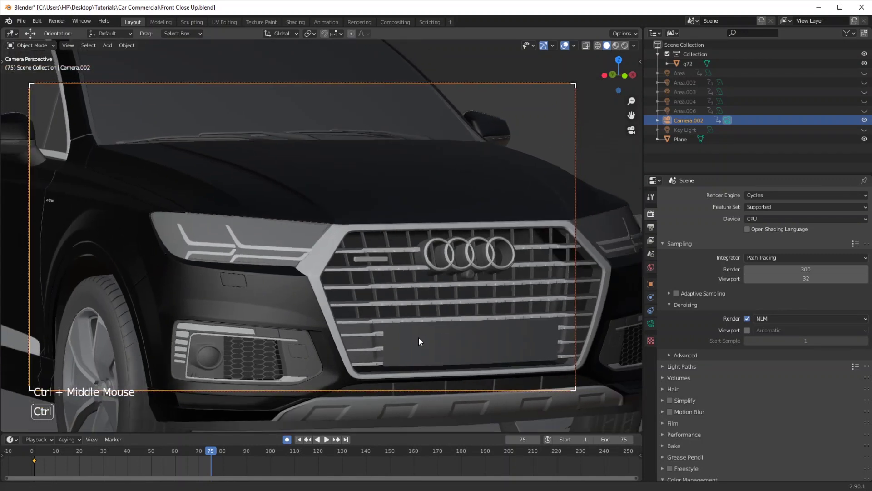
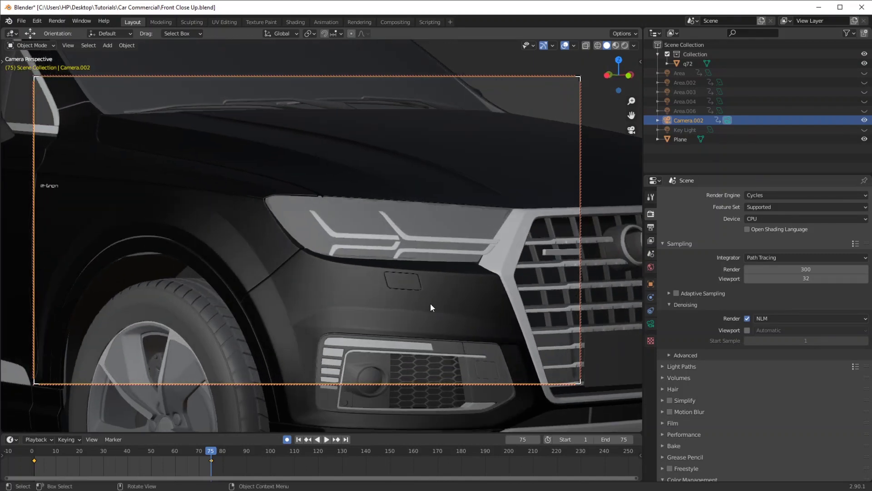
# Step: Orbit and push the camera into a closer, angled grille close-up, auto-keyed at frame 75
pyautogui.middleClick(356, 248)
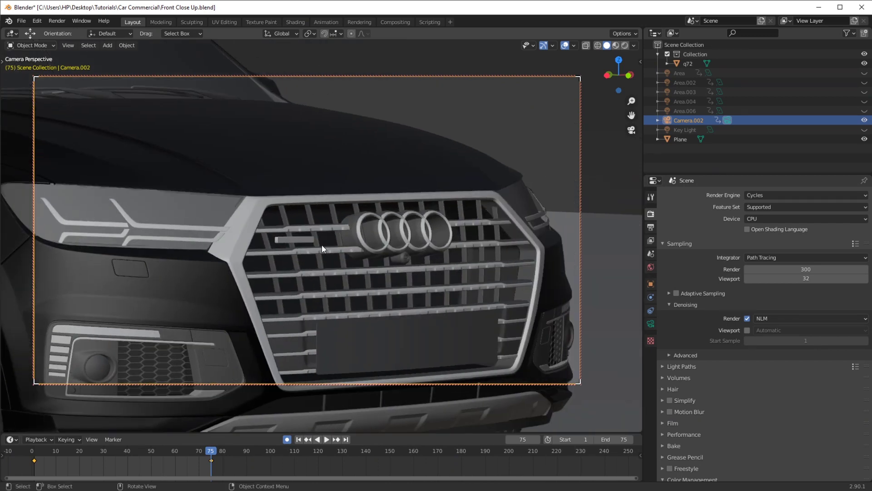
pyautogui.middleClick(332, 247)
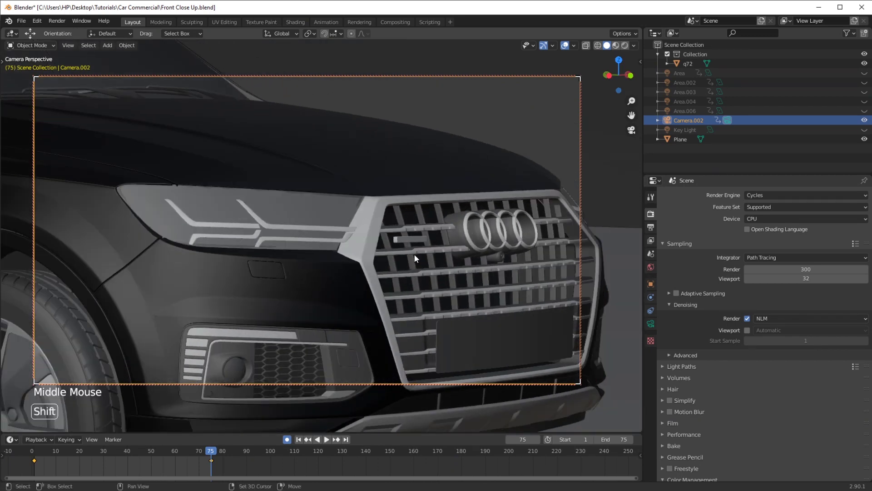
pyautogui.middleClick(425, 303)
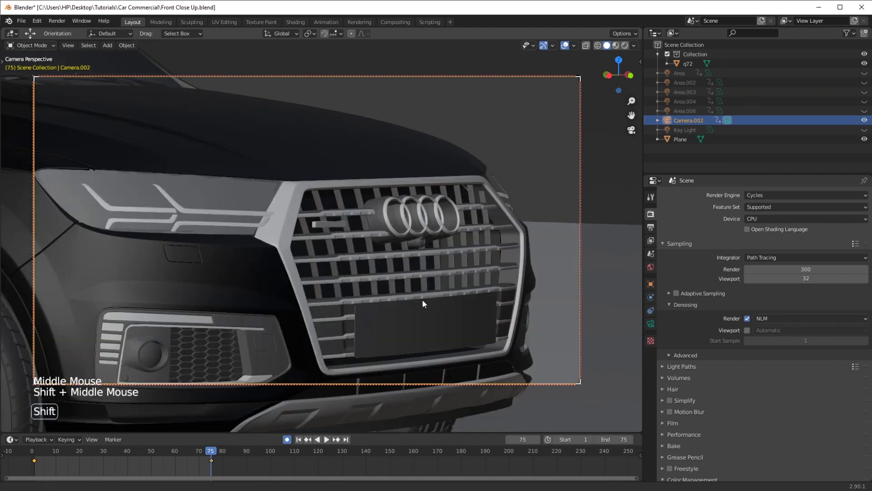
pyautogui.middleClick(428, 288)
pyautogui.middleClick(420, 285)
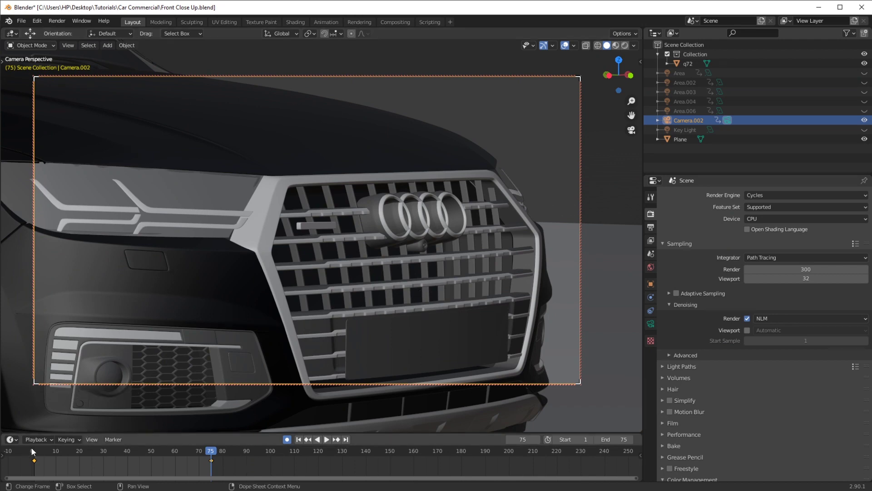
# Step: Return to the start of the timeline and play the camera move
pyautogui.click(38, 454)
pyautogui.press('space')
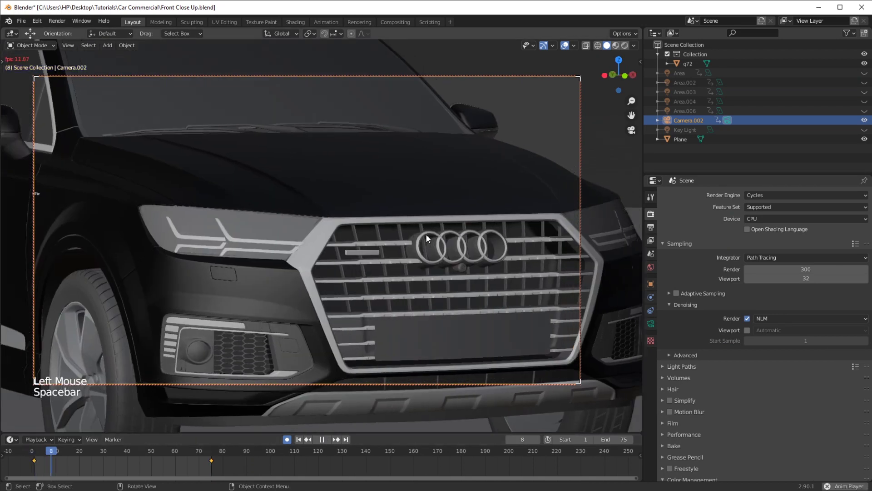
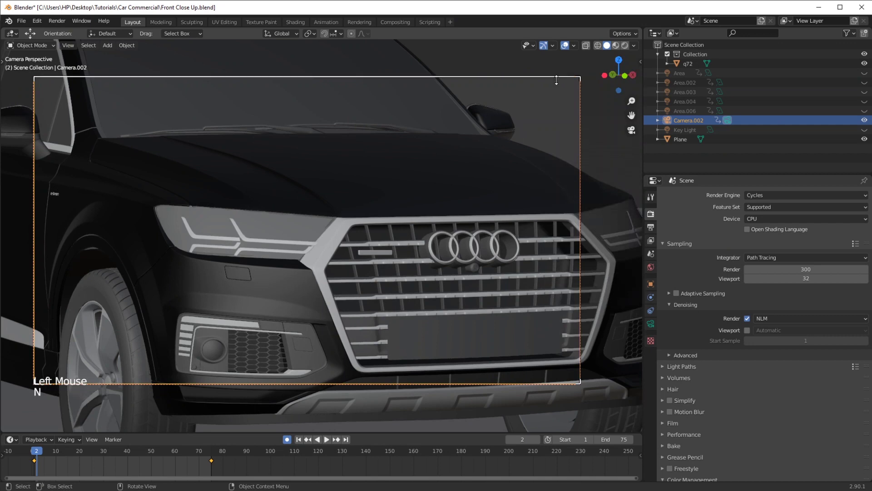
# Step: Stop playback, leave the camera view and switch to the top view of the Audi
pyautogui.press('KP_7')
pyautogui.middleClick(465, 205)
pyautogui.middleClick(451, 233)
# Step: Unhide the area lights in the Outliner and zoom out to see all of them above the car
pyautogui.middleClick(469, 212)
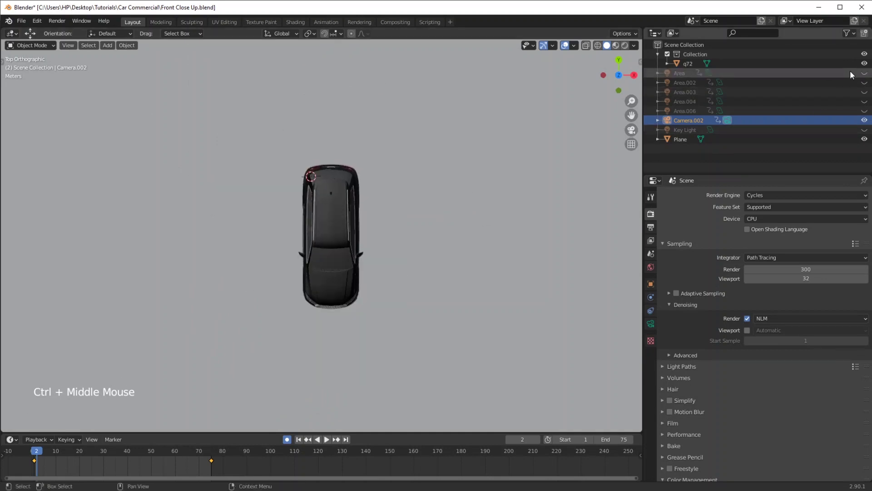
pyautogui.click(866, 82)
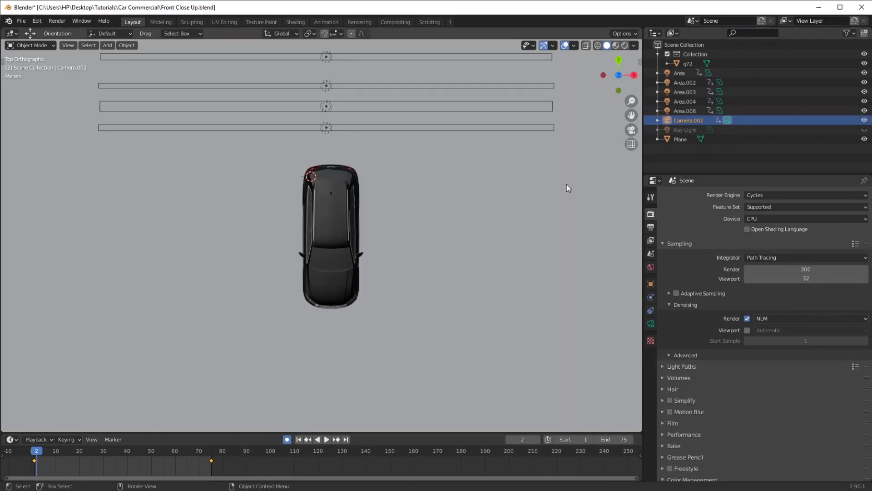
pyautogui.middleClick(554, 173)
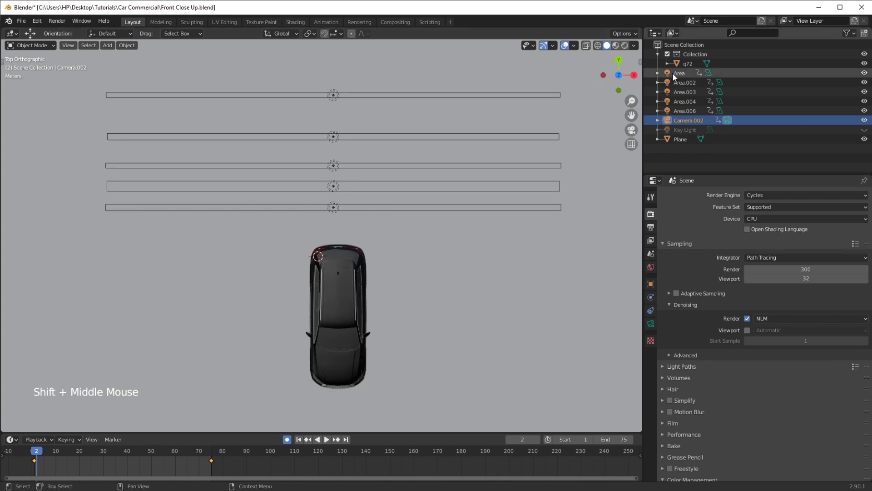
# Step: Select all five area lights and bring up the keyframe deletion options
pyautogui.click(675, 77)
pyautogui.click(684, 112)
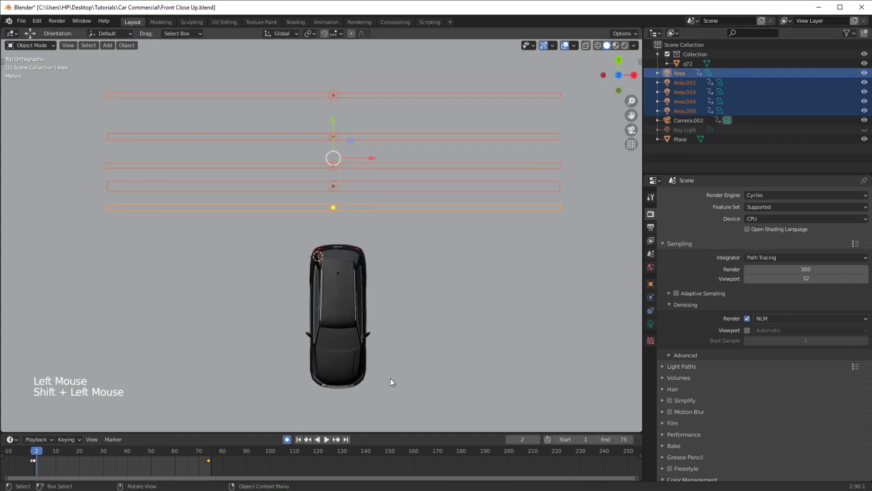
pyautogui.press('a')
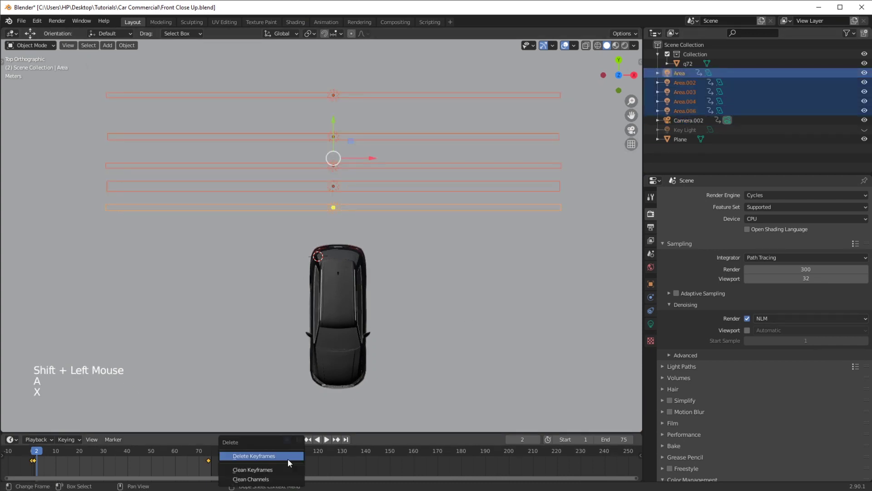